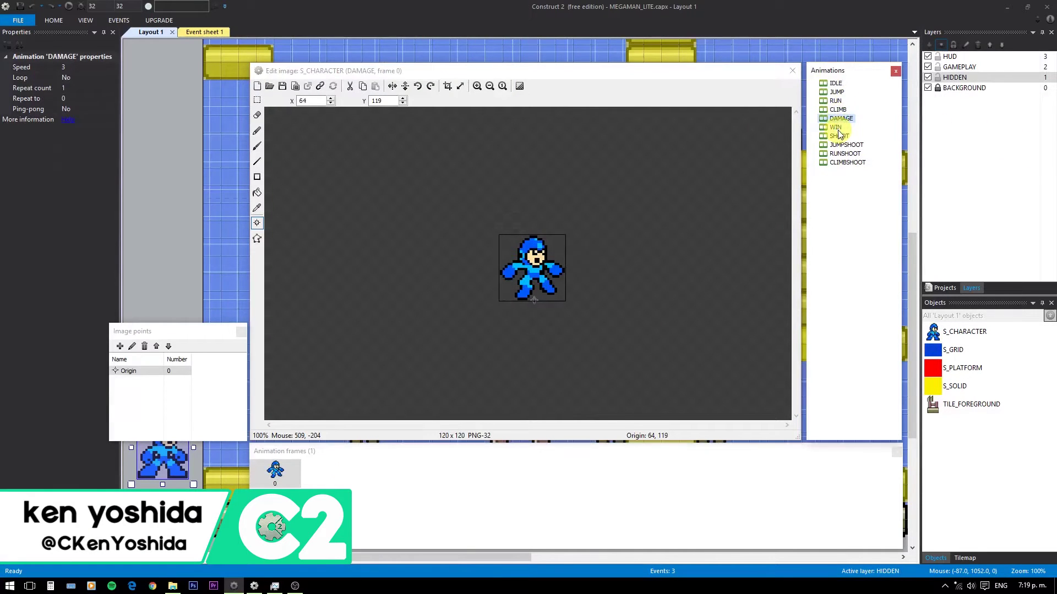
Preview the IDLE animation of S_CHARACTER and close the preview.
left_click(845, 90)
right_click(844, 90)
left_click(881, 137)
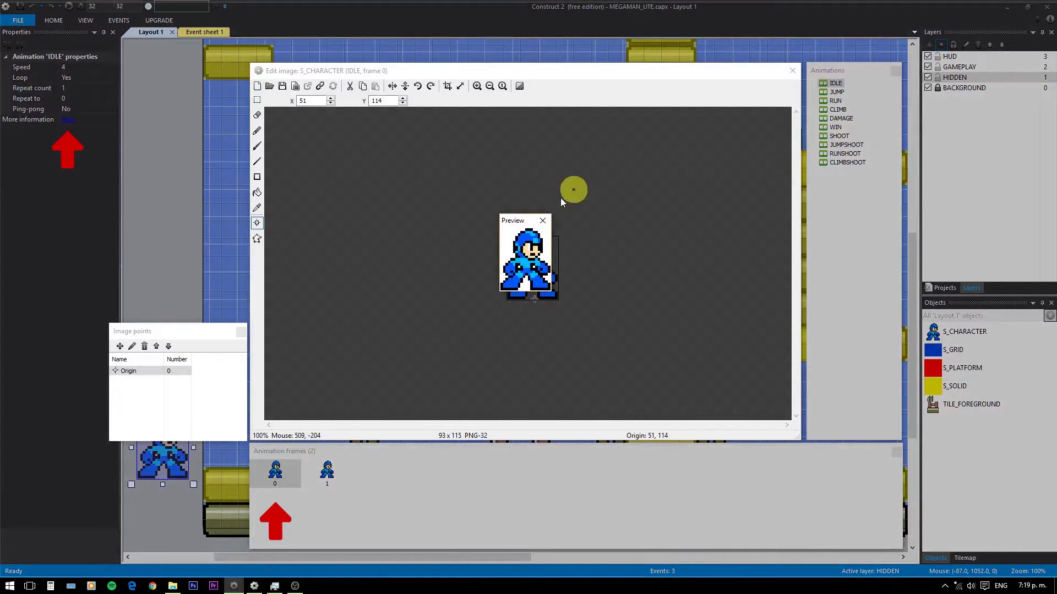
left_click(552, 225)
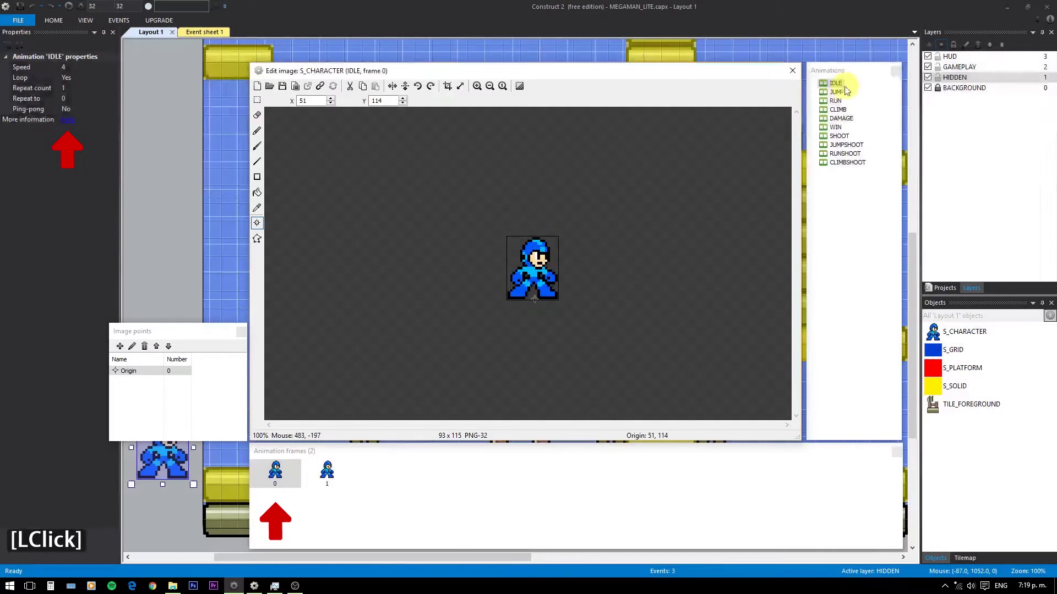
Step through JUMP and neighbouring animations, then preview the RUN animation and close it.
left_click(844, 97)
left_click(842, 110)
left_click(843, 115)
double_click(843, 115)
right_click(848, 117)
left_click(846, 109)
right_click(845, 105)
left_click(874, 149)
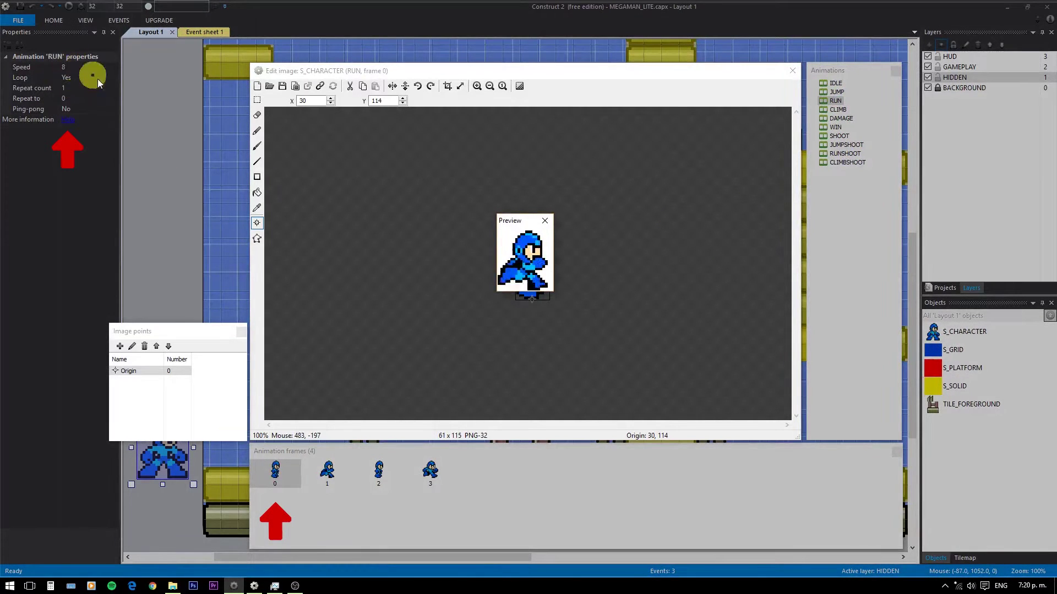
left_click(552, 228)
Preview the CLIMB animation and close the preview.
left_click(847, 115)
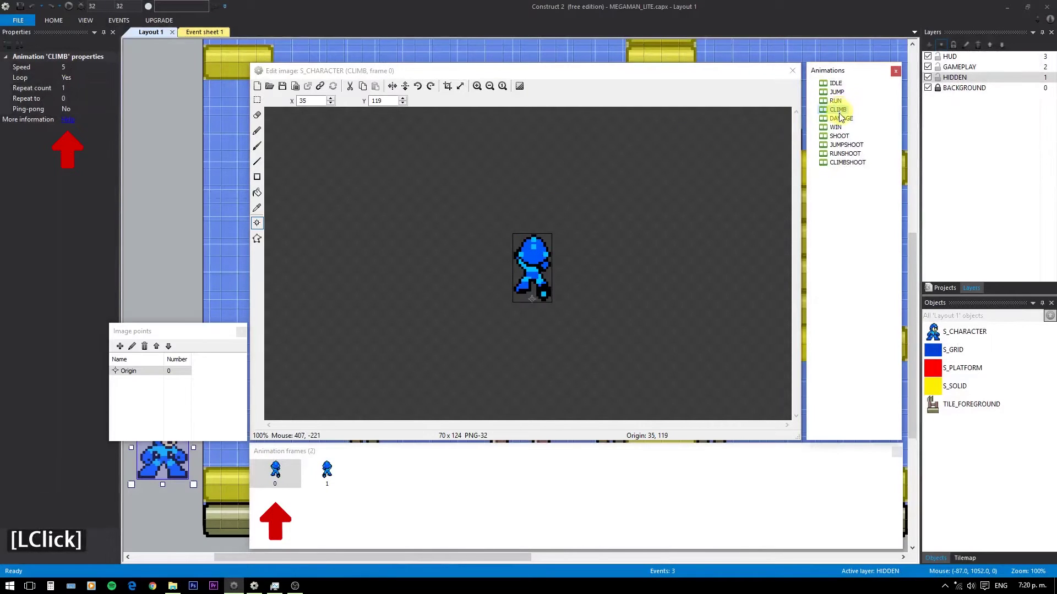
right_click(848, 115)
left_click(866, 160)
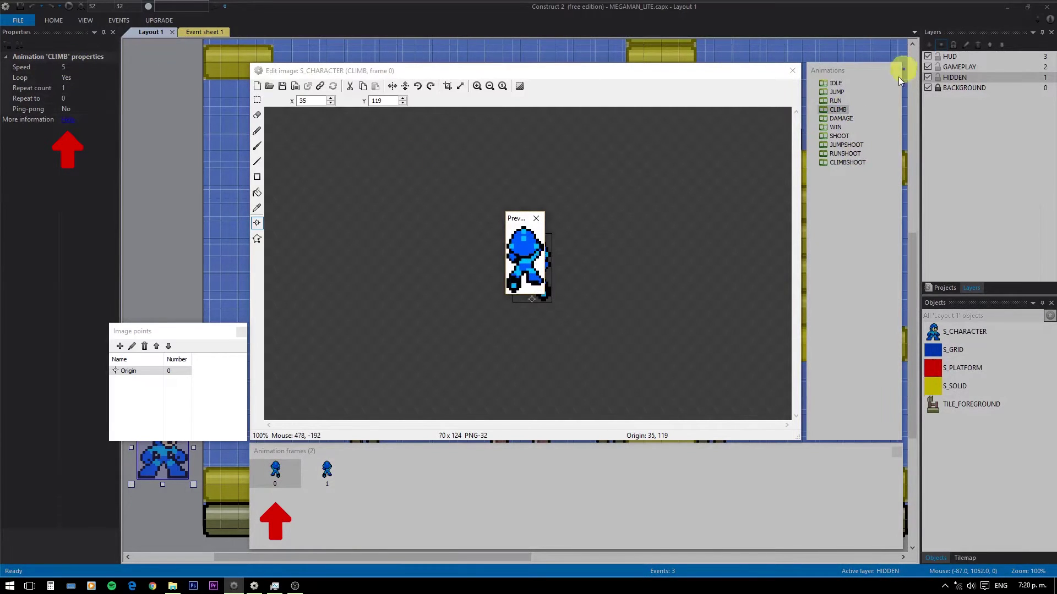
left_click(545, 222)
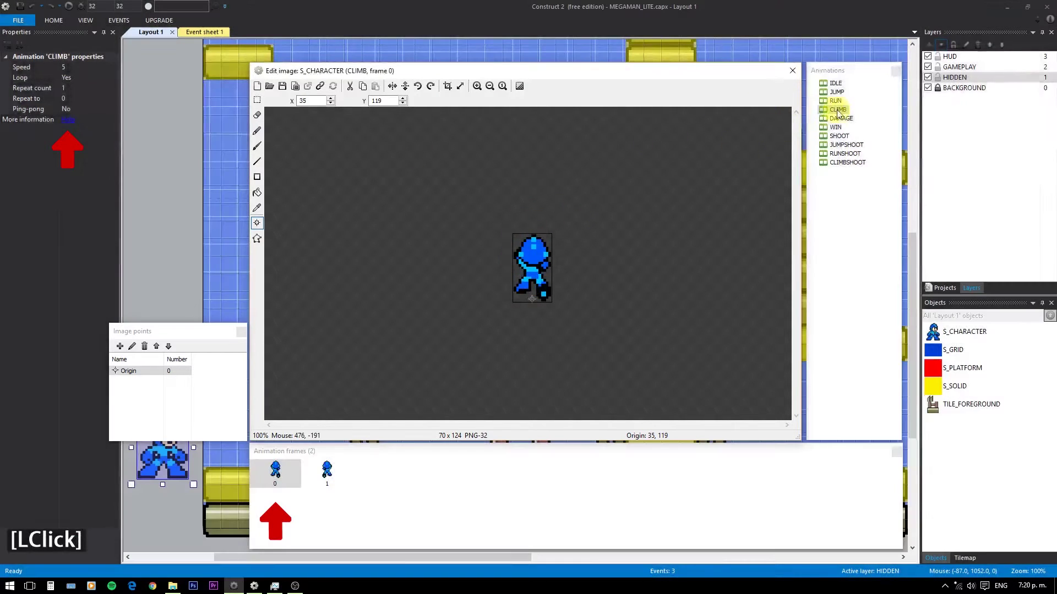
Move down the list to JUMPSHOOT, preview it and close the preview.
left_click(843, 126)
left_click(842, 133)
left_click(853, 143)
left_click(852, 153)
right_click(852, 153)
right_click(873, 197)
left_click(873, 198)
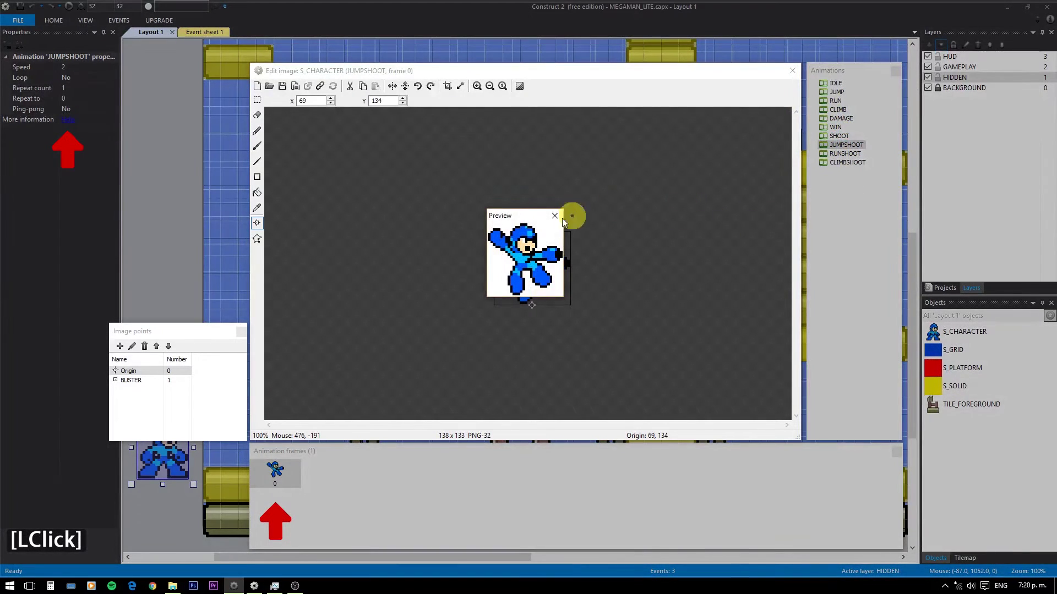
left_click(561, 222)
double_click(566, 221)
Preview the RUNSHOOT animation, close it, and select CLIMBSHOOT.
left_click(851, 158)
right_click(851, 158)
right_click(850, 158)
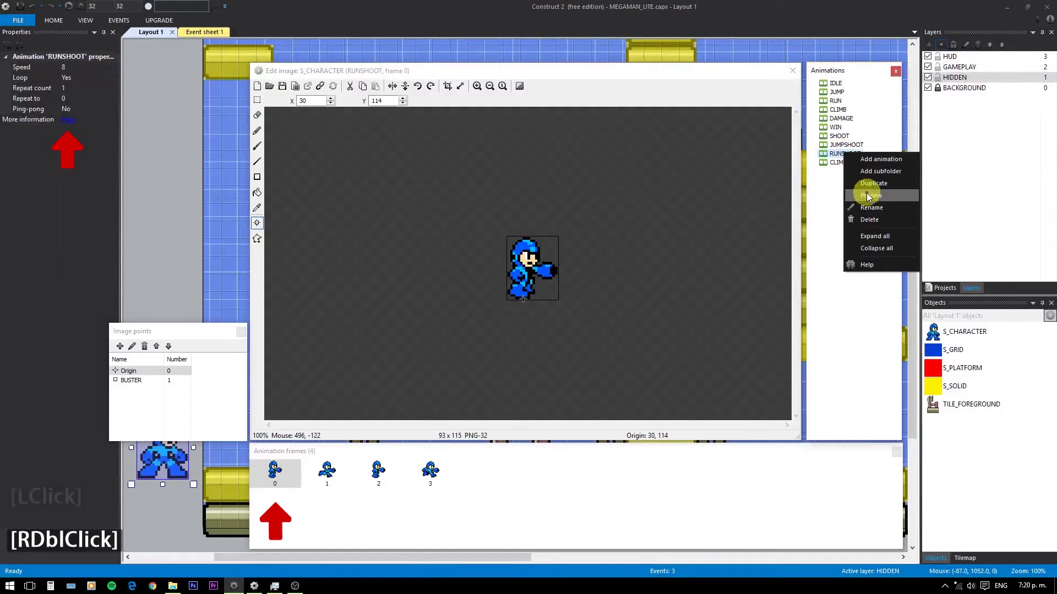
left_click(874, 199)
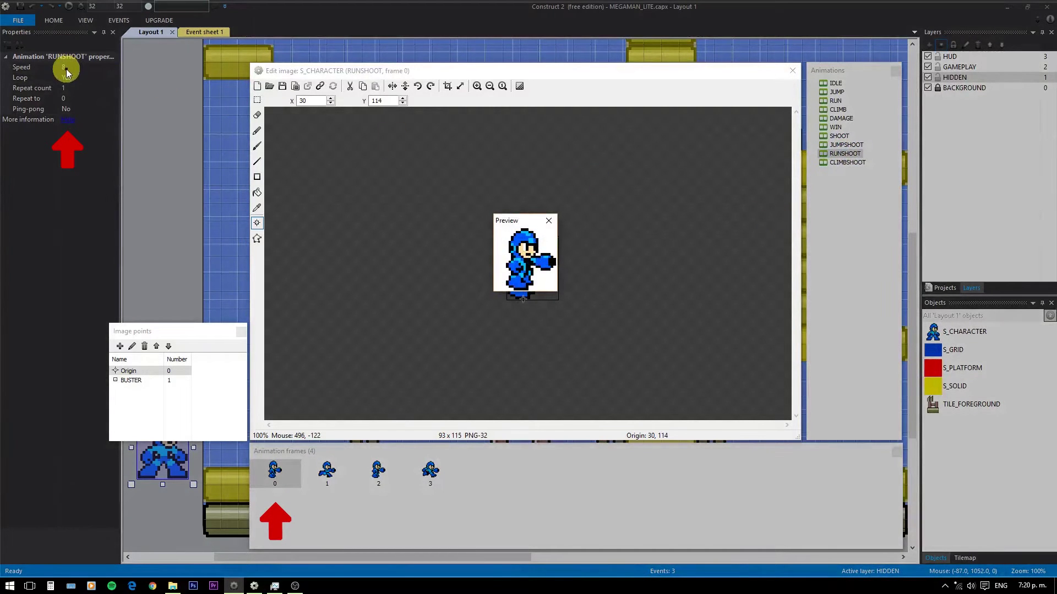
left_click(556, 231)
left_click(856, 168)
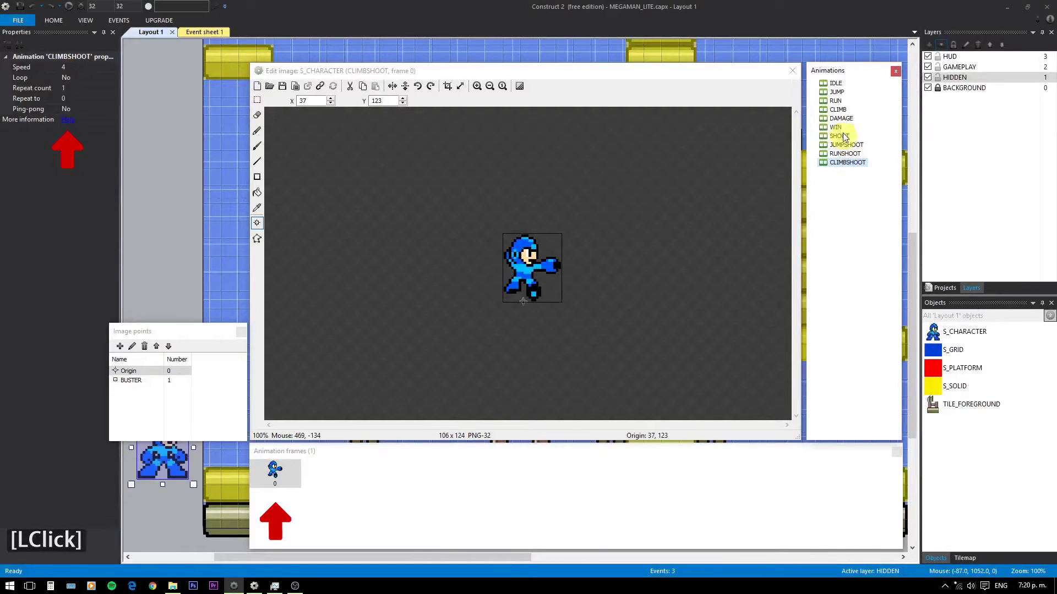
left_click(848, 139)
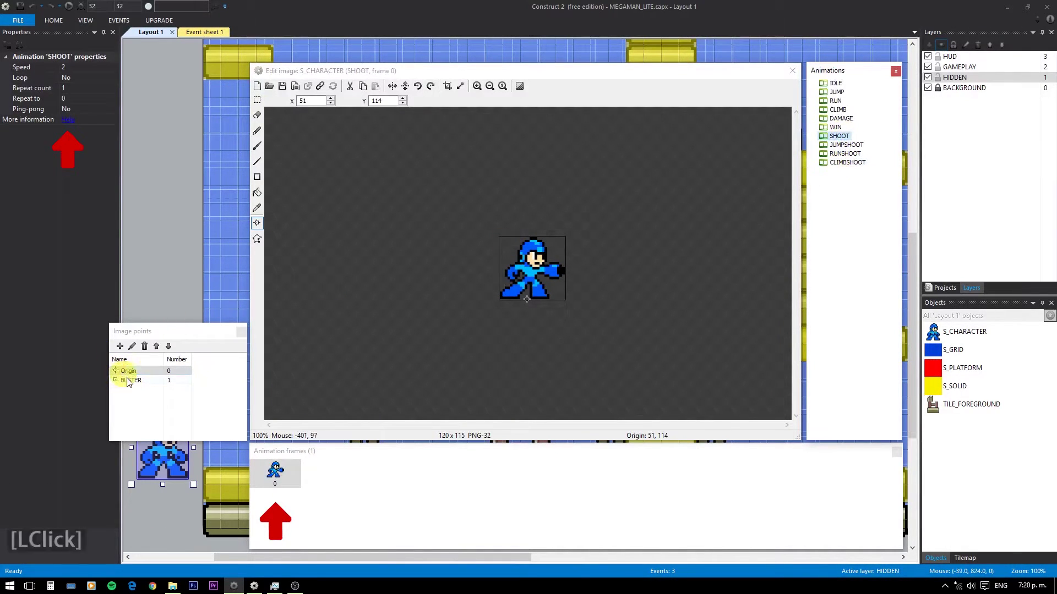
left_click(142, 389)
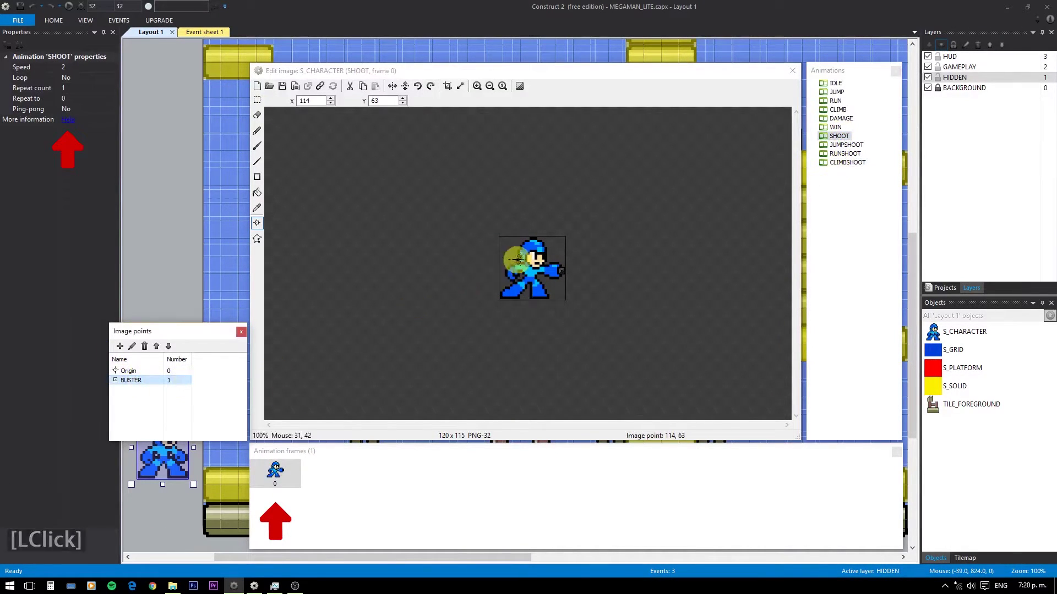
left_click(865, 152)
left_click(862, 162)
left_click(339, 485)
left_click(388, 483)
left_click(443, 473)
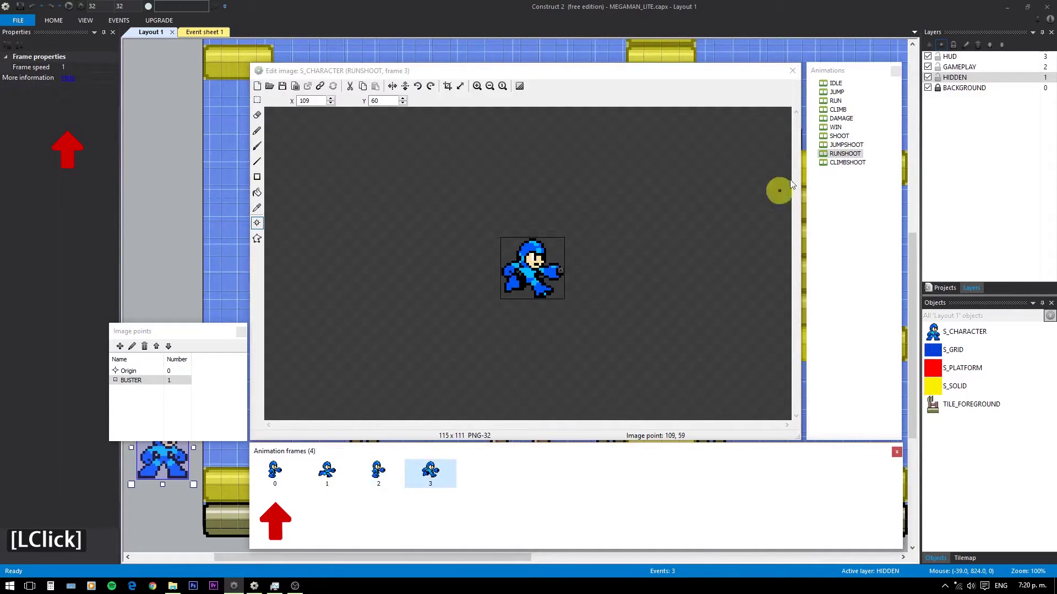
left_click(855, 168)
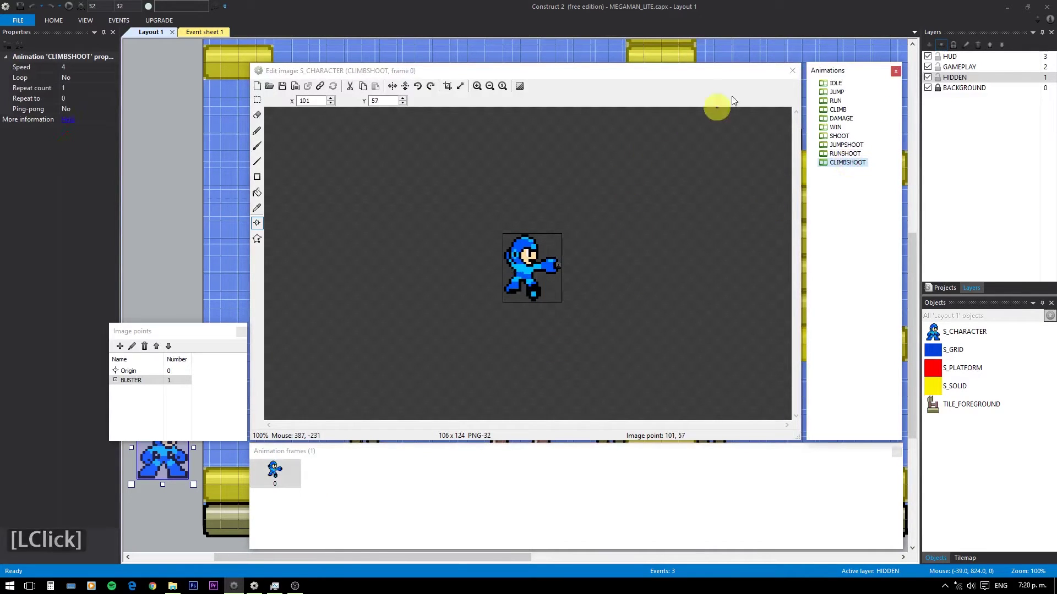
Close the character image editor and select the Mega Man sprite in the layout.
left_click(795, 76)
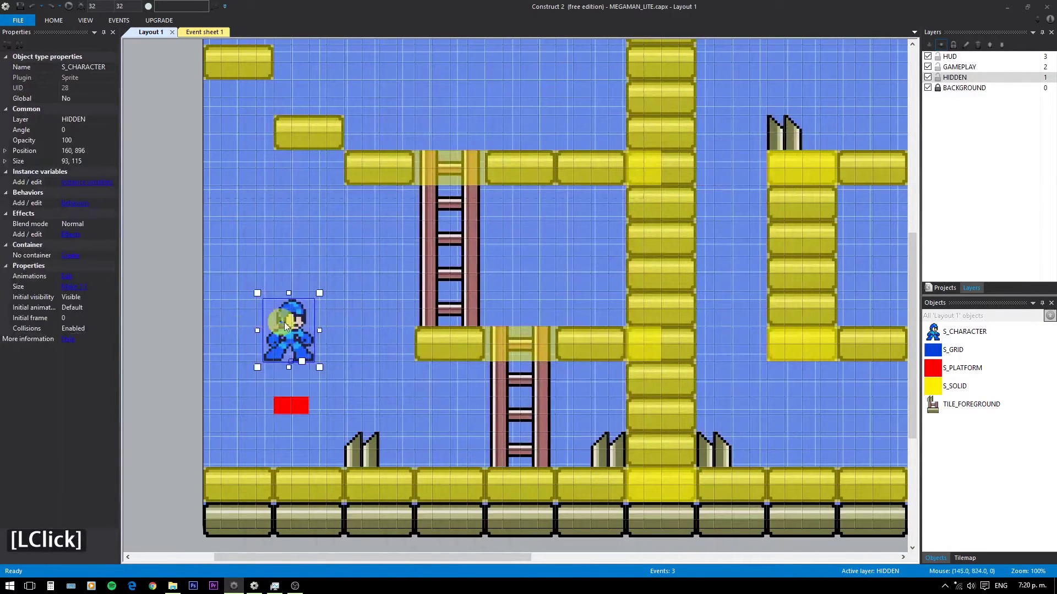
left_click(307, 333)
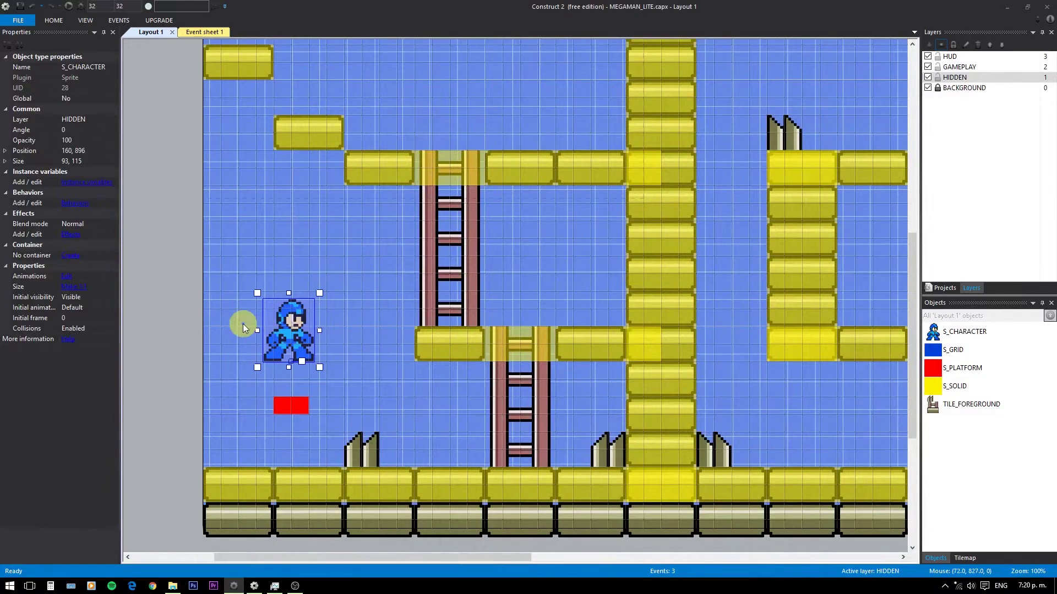
left_click(123, 75)
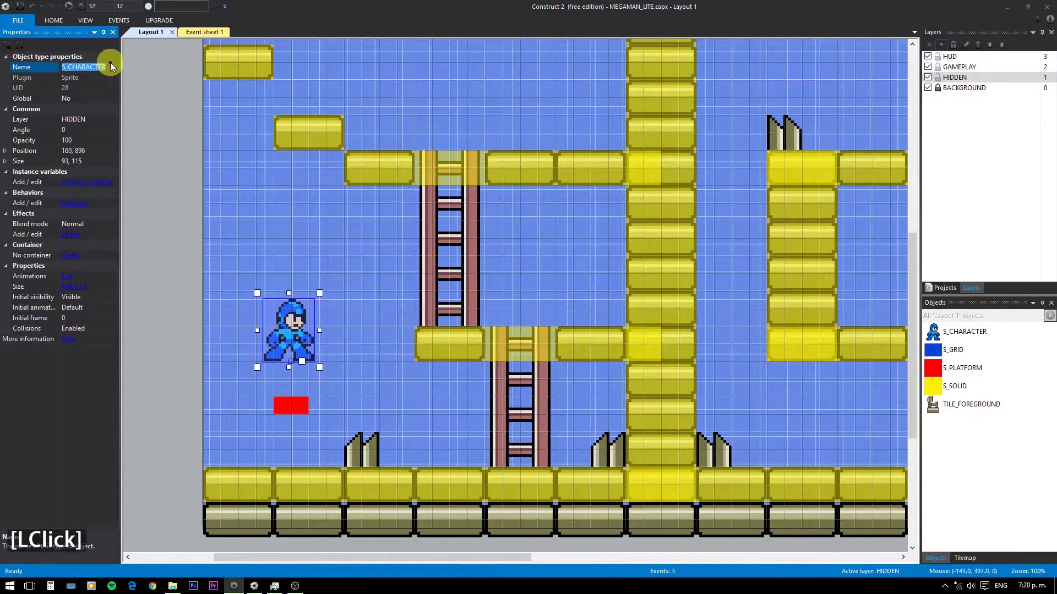
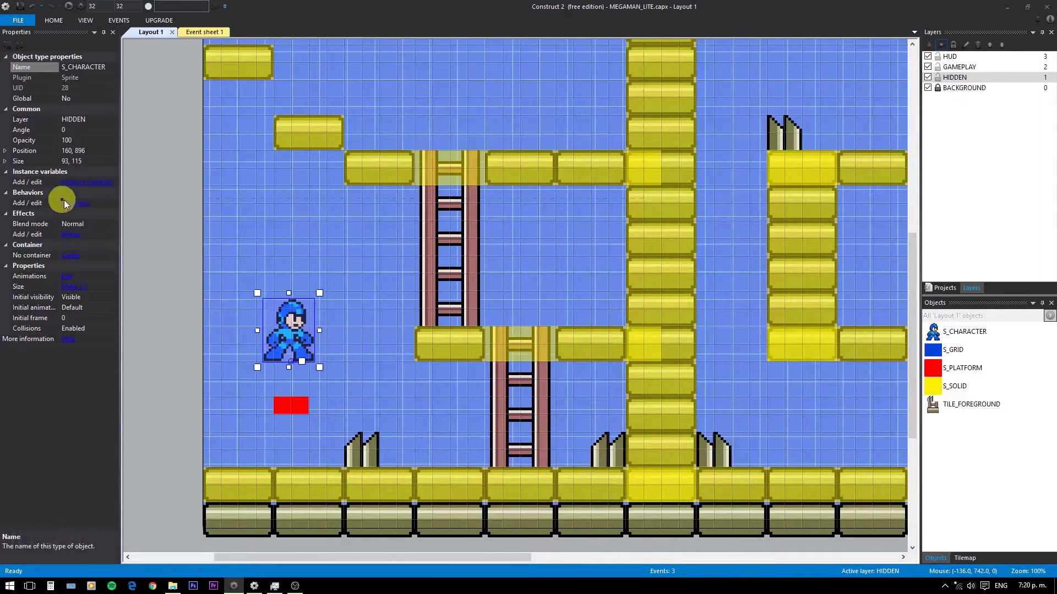
Add the Pin behavior to S_CHARACTER through its Behaviors list.
left_click(75, 206)
left_click(453, 240)
left_click(542, 315)
scroll("down", 3)
scroll("up", 3)
double_click(590, 257)
left_click(622, 228)
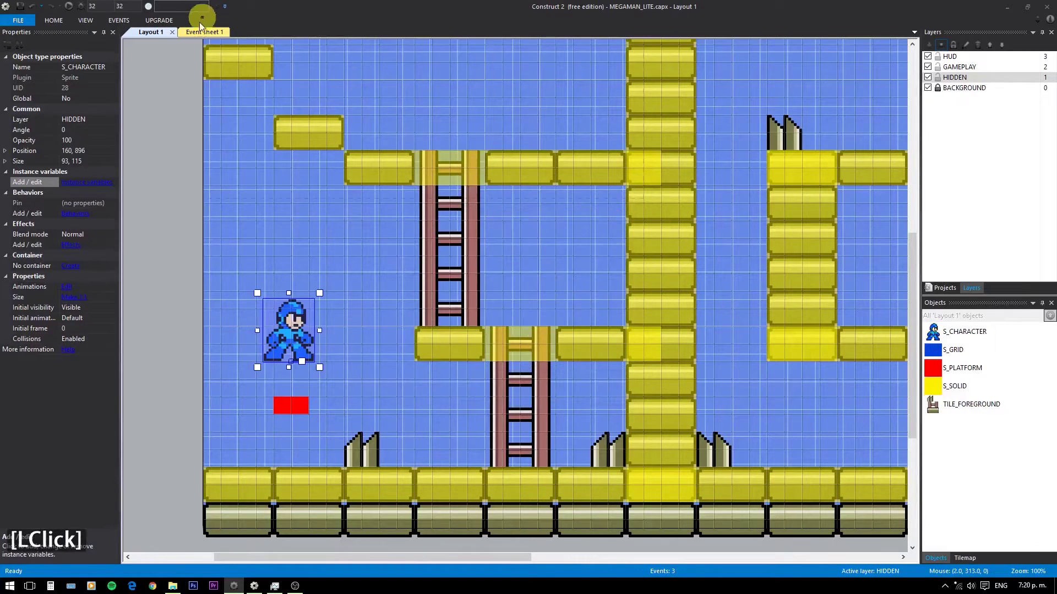
Add a new System event with the On start of layout condition on Event sheet 1.
left_click(204, 37)
left_click(185, 171)
left_click(593, 121)
double_click(593, 120)
type("st")
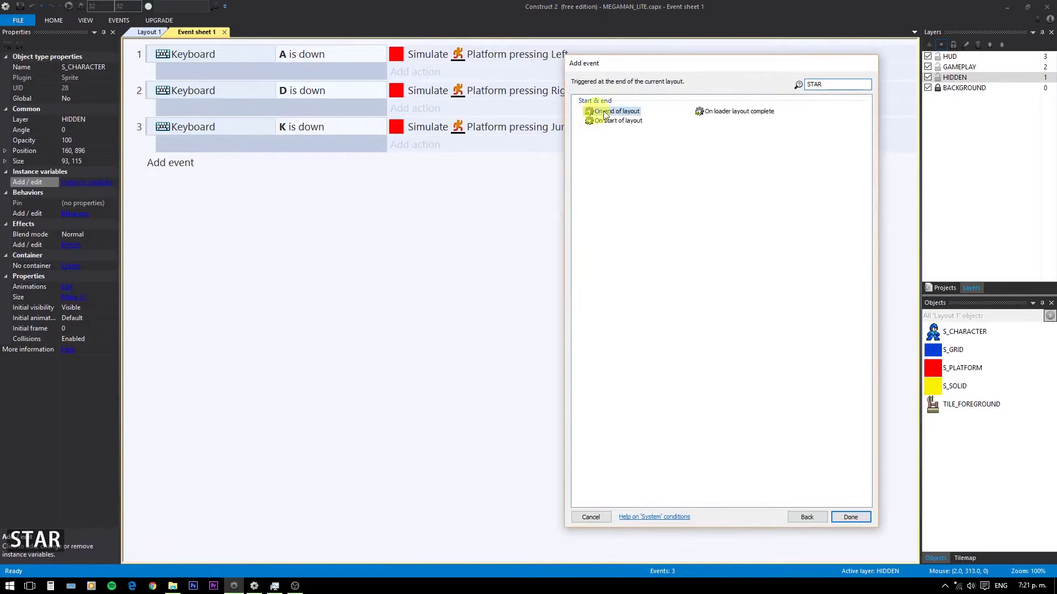
type("ar")
left_click(628, 127)
double_click(422, 168)
Add an action setting S_CHARACTER's position to the S_PLATFORM object.
left_click(716, 120)
scroll("down", 3)
double_click(622, 401)
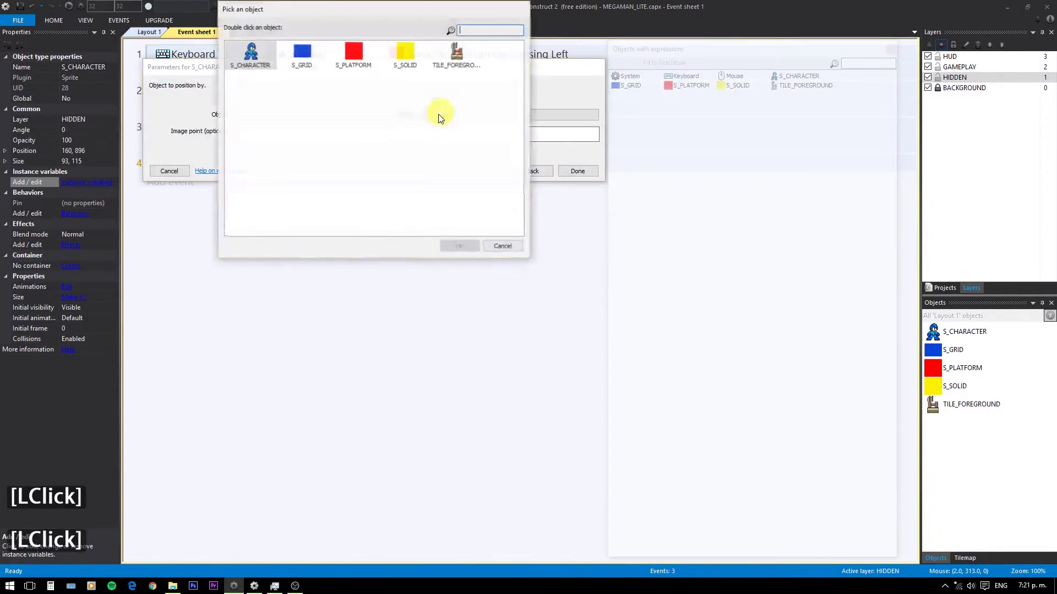
double_click(359, 59)
left_click(584, 182)
left_click(433, 187)
left_click(714, 119)
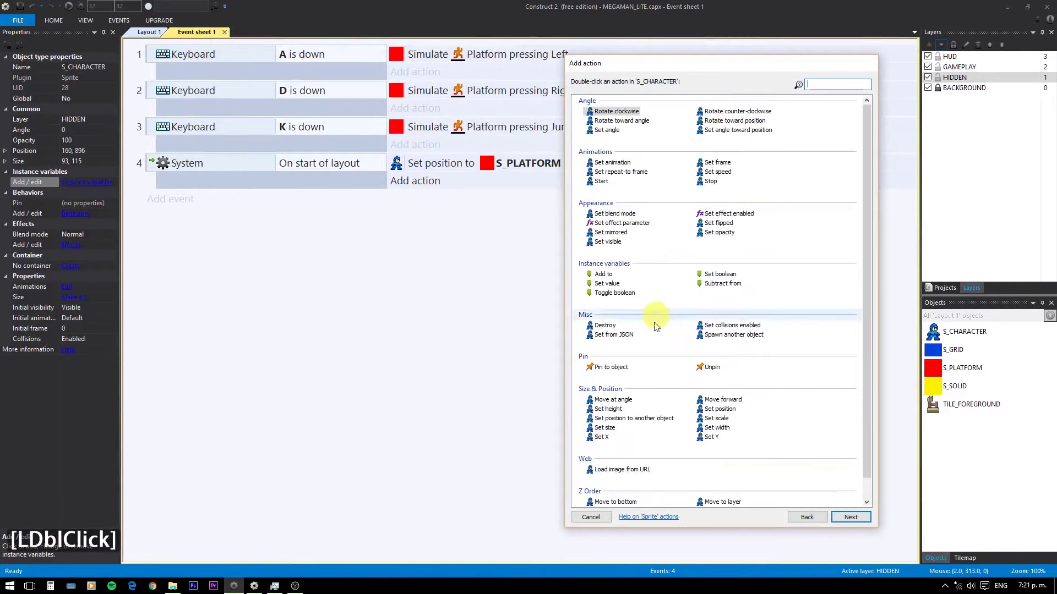
Add a second action pinning S_CHARACTER to S_PLATFORM, position only.
left_click(626, 374)
double_click(609, 354)
double_click(389, 124)
left_click(367, 62)
left_click(280, 167)
left_click(594, 188)
left_click(408, 90)
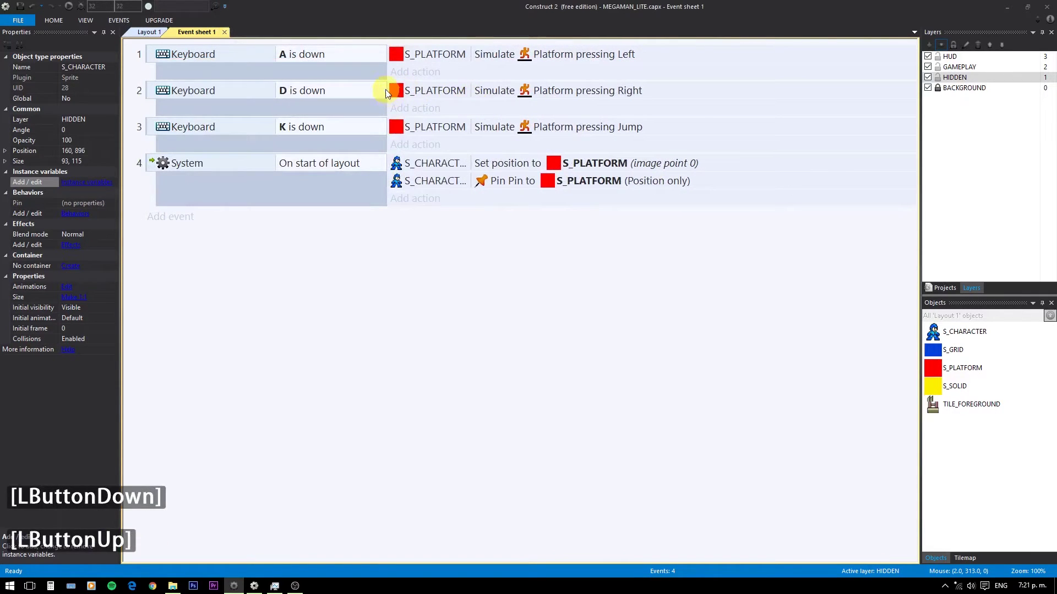
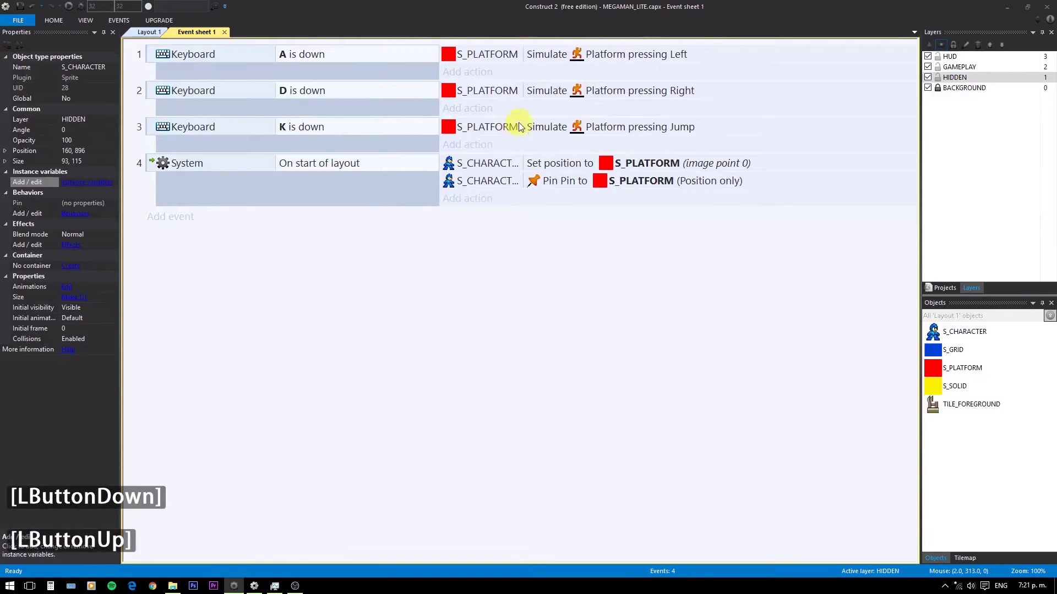
Finish up on the event sheet and switch back to the Layout 1 view.
left_click(524, 128)
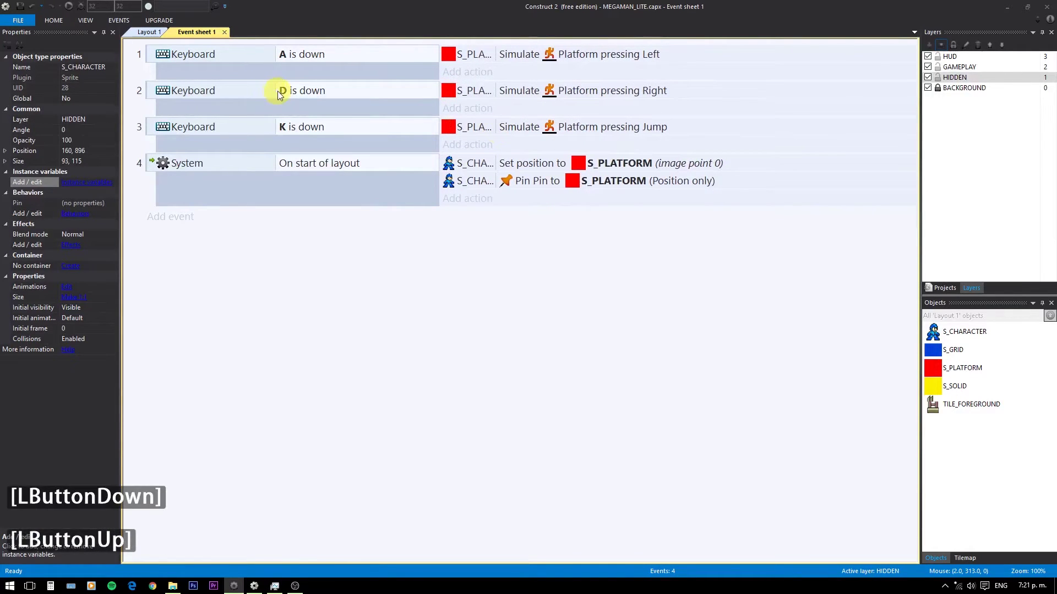
left_click(497, 92)
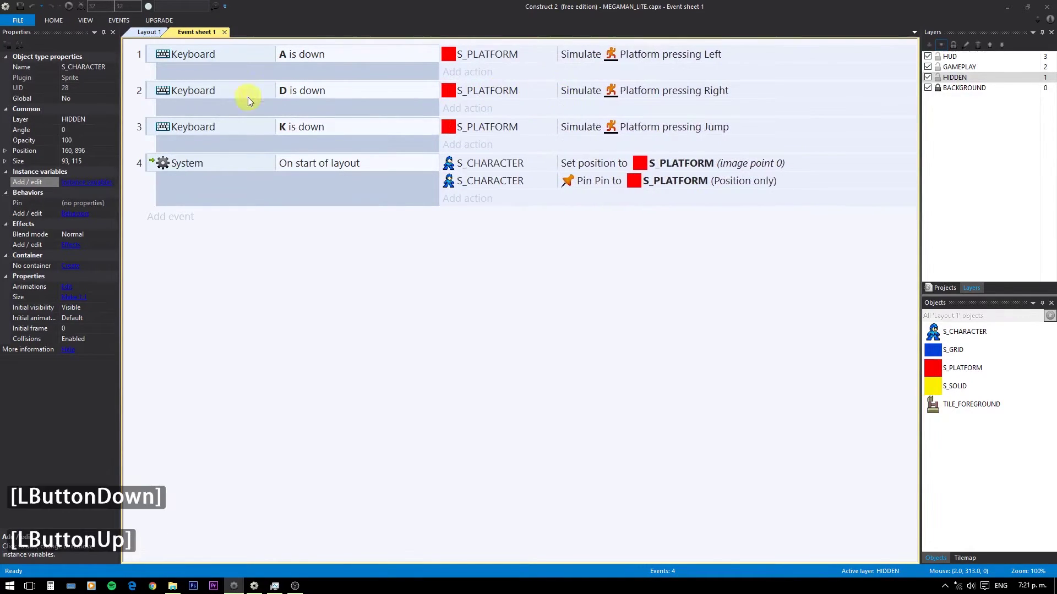
left_click(278, 92)
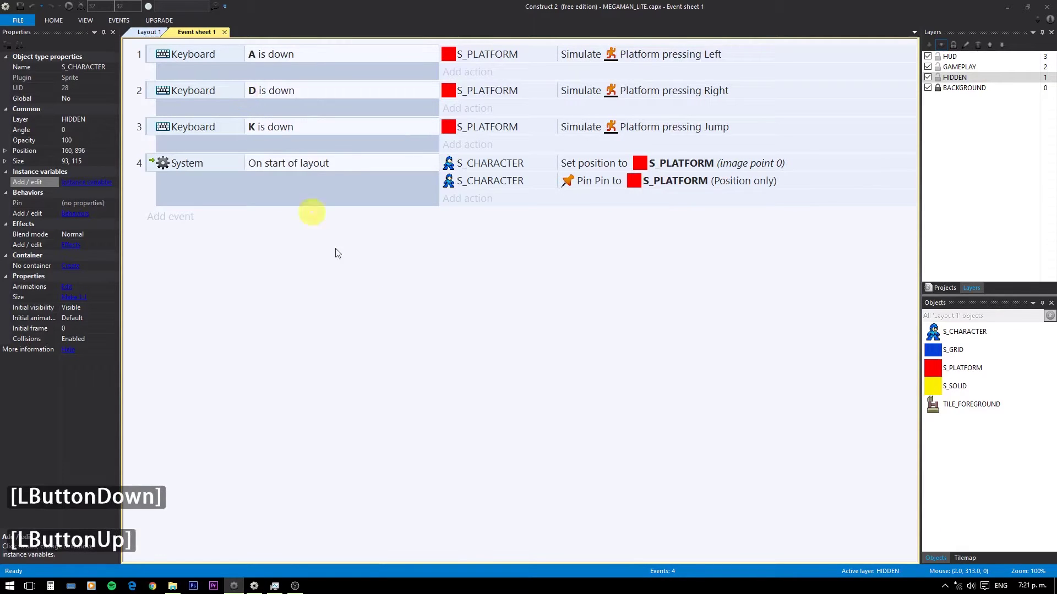
left_click(370, 297)
left_click(148, 37)
left_click(175, 75)
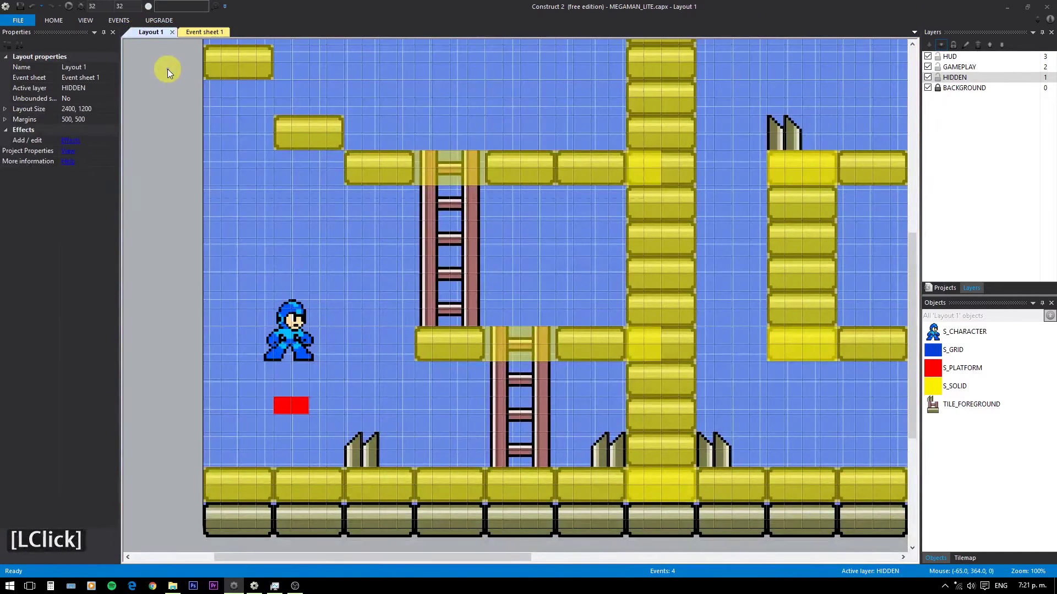
Run the layout in the browser, test moving and jumping with A, D and K, then return to the event sheet.
key("F5")
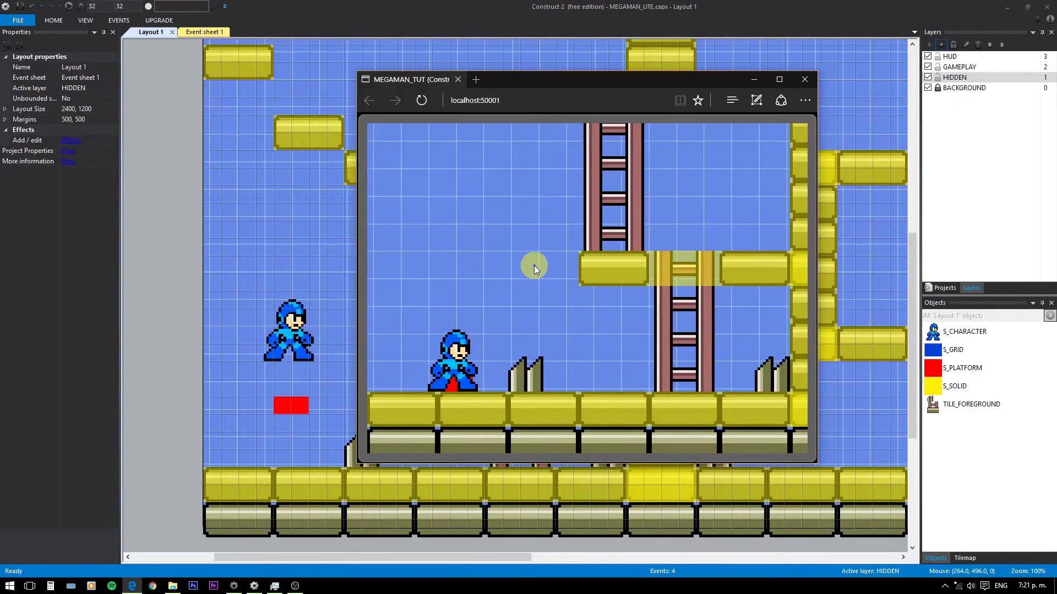
type("ad")
type("adkdadk")
type("da")
key("d")
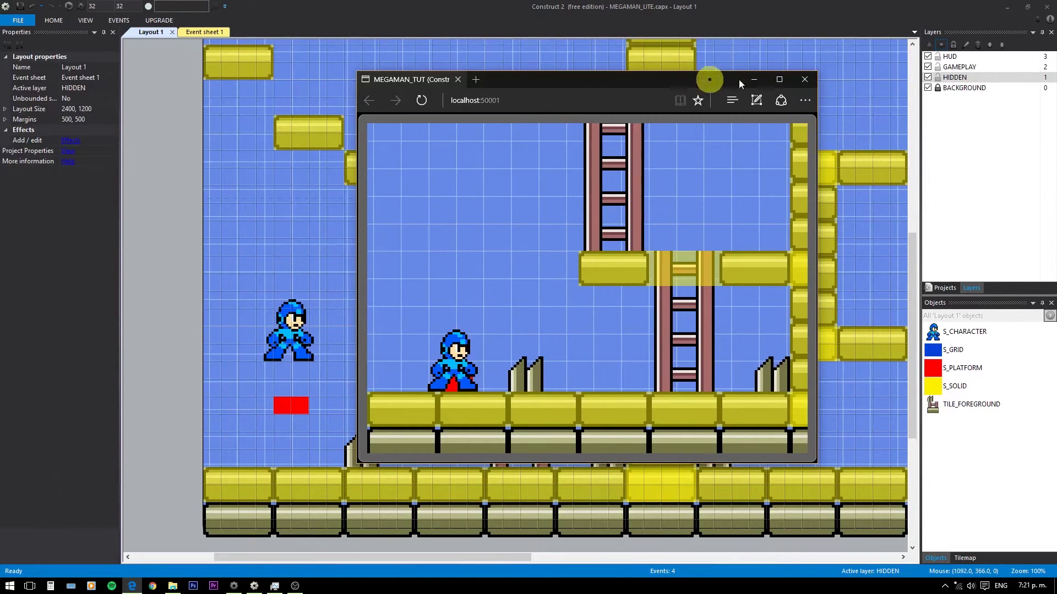
left_click(819, 86)
left_click(205, 40)
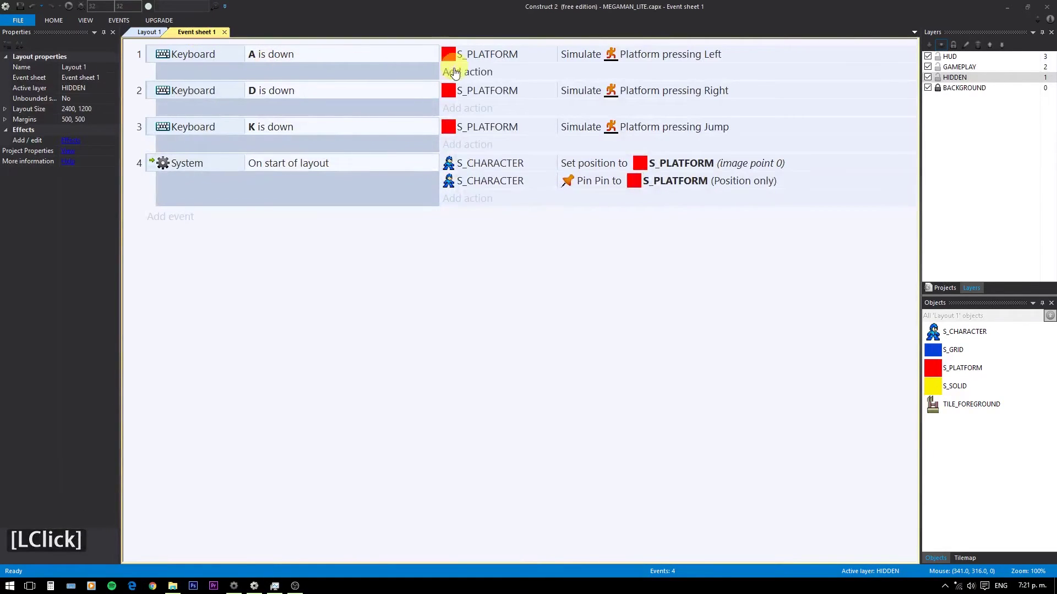
Add an S_CHARACTER Set mirrored (Mirrored) action to the A-key event.
left_click(457, 72)
left_click(714, 123)
left_click(618, 240)
double_click(618, 240)
double_click(595, 156)
left_click(482, 88)
left_click(479, 125)
Give the D-key event an S_CHARACTER Set mirrored (Not mirrored) action.
left_click(484, 130)
scroll("down", 3)
left_click(582, 153)
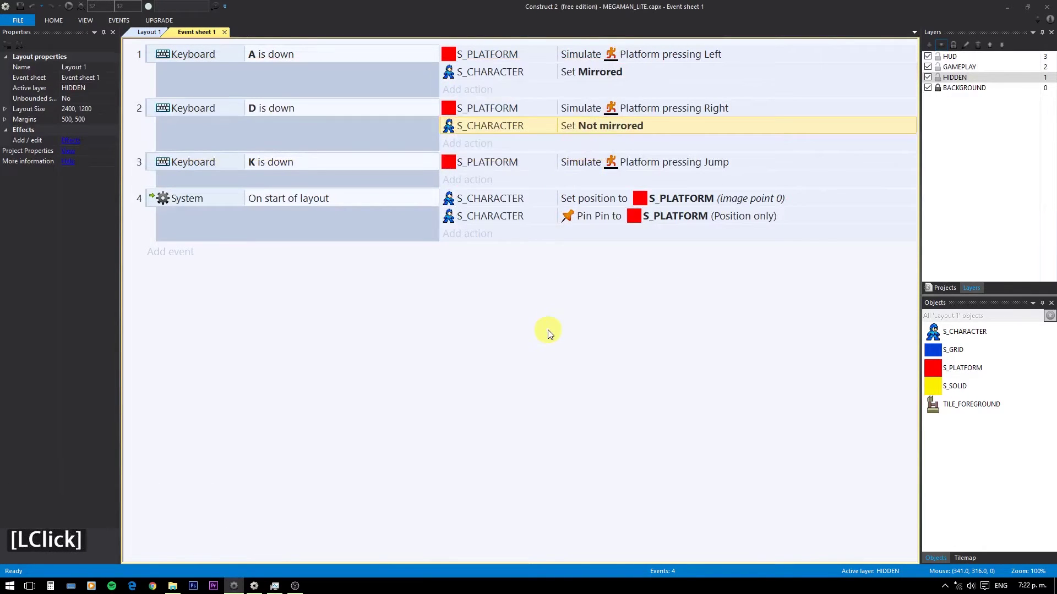
Preview the game in the browser and test moving and jumping with the new mirroring.
key("F5")
key("h")
type("kk")
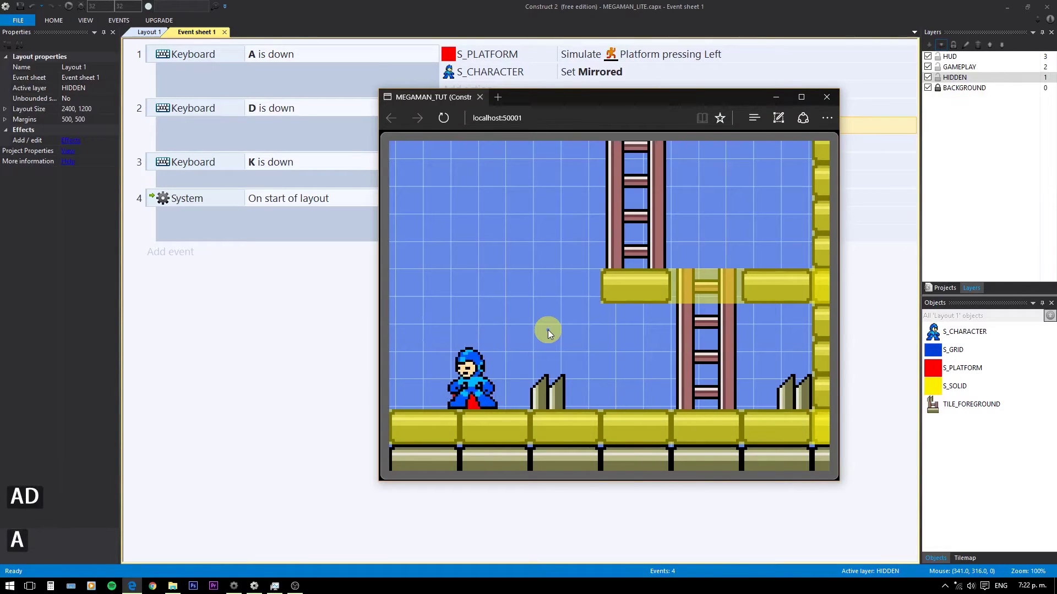
key("a")
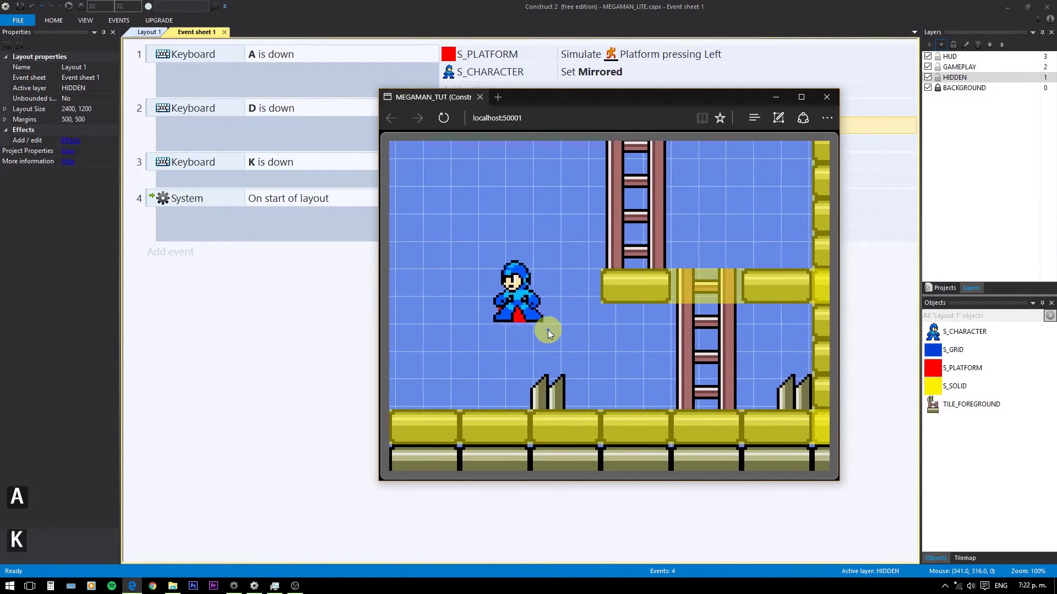
type("dakad")
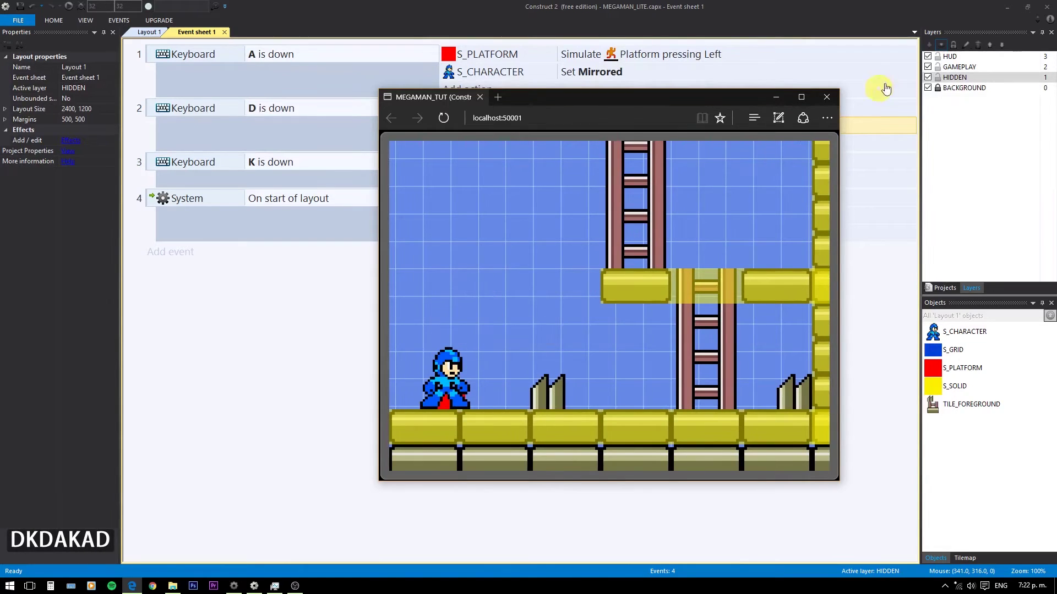
Close the preview and add a new event with the S_PLATFORM Platform is on floor condition.
left_click(836, 100)
left_click(25, 10)
left_click(170, 260)
left_click(599, 163)
double_click(598, 163)
scroll("down", 3)
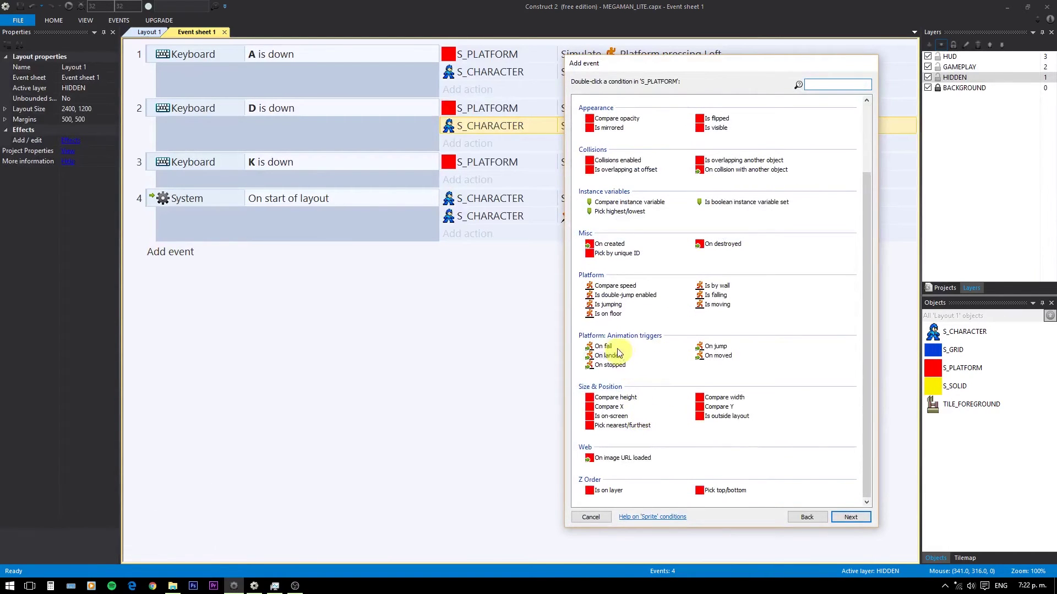
left_click(613, 318)
double_click(613, 318)
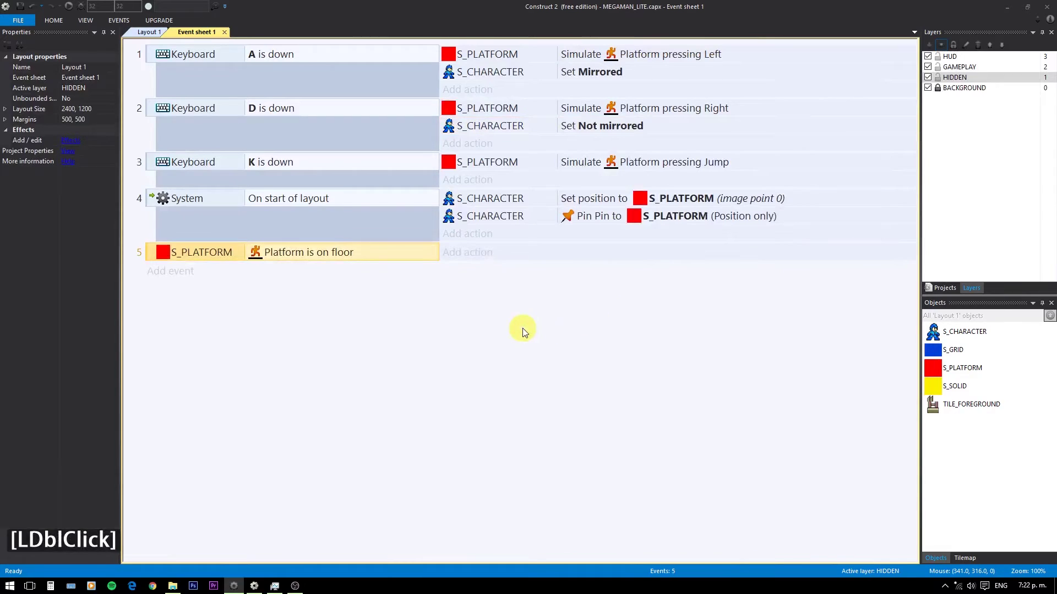
key("b")
Add a sub-event beneath the on-floor event and begin choosing its condition.
right_click(162, 259)
left_click(206, 270)
left_click(513, 370)
left_click(305, 276)
right_click(289, 273)
Add a sub-event under the on-floor event with an inverted Keyboard 'A is down' condition.
double_click(272, 274)
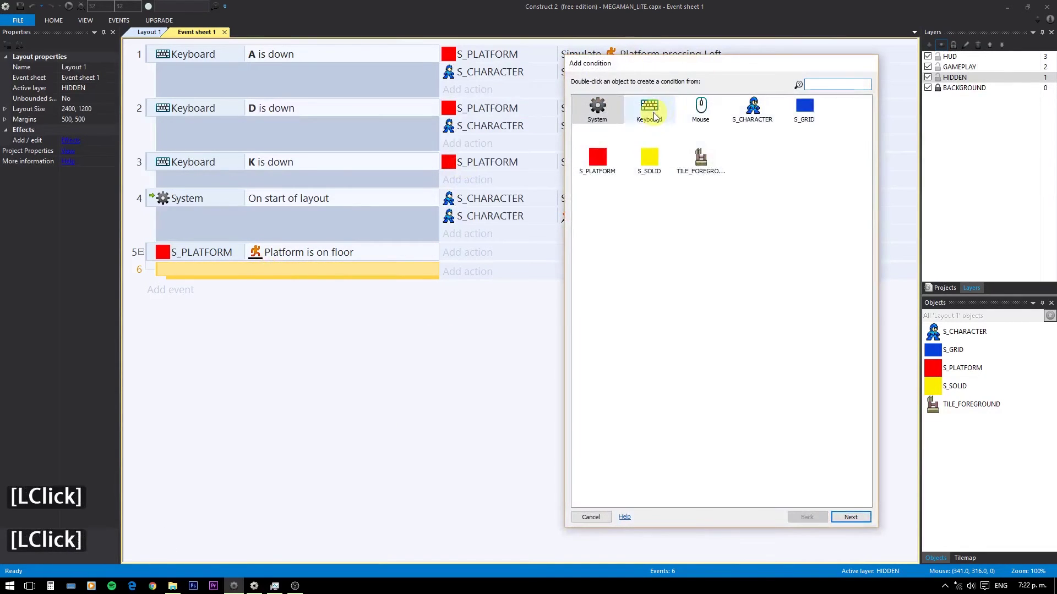
double_click(626, 160)
left_click(399, 121)
left_click(391, 164)
left_click(590, 155)
left_click(215, 276)
type("i")
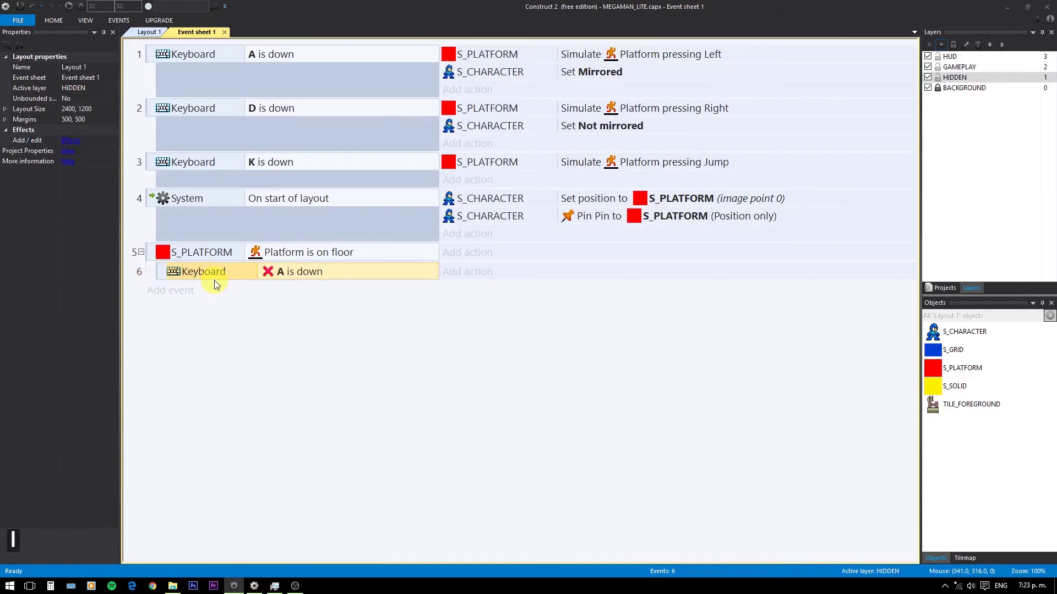
left_click(189, 277)
left_click(204, 293)
double_click(355, 108)
Add an inverted 'D is down' condition and set S_CHARACTER's animation to "IDLE".
double_click(347, 120)
type("[LClick]D")
left_click(389, 162)
left_click(582, 159)
left_click(470, 278)
left_click(702, 109)
double_click(701, 118)
scroll("down", 3)
scroll("up", 3)
left_click(622, 171)
left_click(623, 170)
double_click(622, 171)
key("shift+2")
type("id")
key("Return")
key("Return")
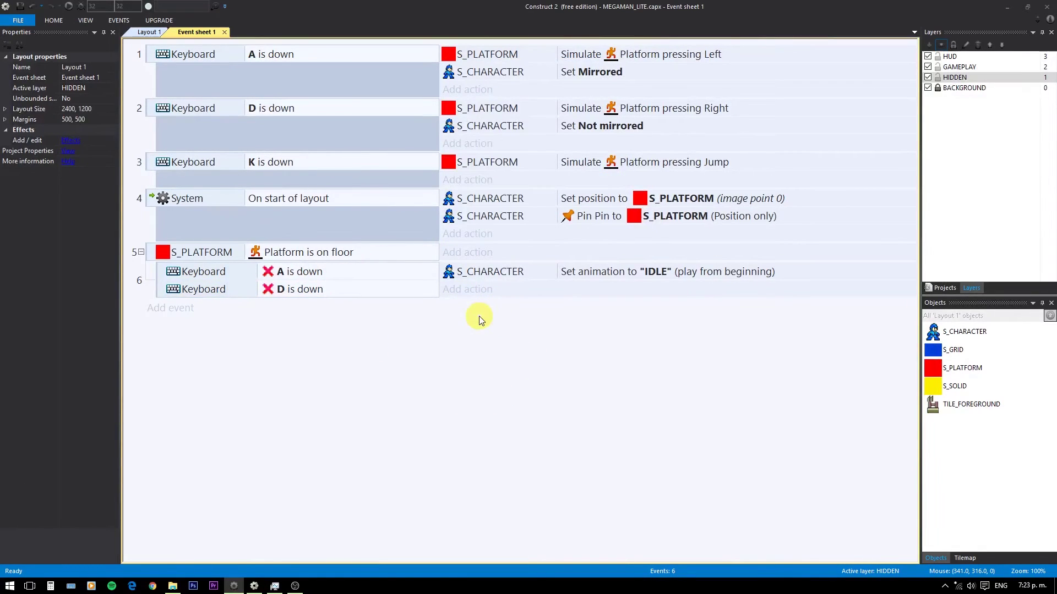
Duplicate the IDLE sub-event, remove the inversions, and make its A/D conditions an 'Or' block.
left_click(169, 286)
left_click(168, 286)
left_click(302, 317)
key("i")
left_click(295, 333)
type("[LClick]I")
left_click(169, 321)
key("y")
scroll("up", 3)
right_click(170, 333)
left_click(532, 403)
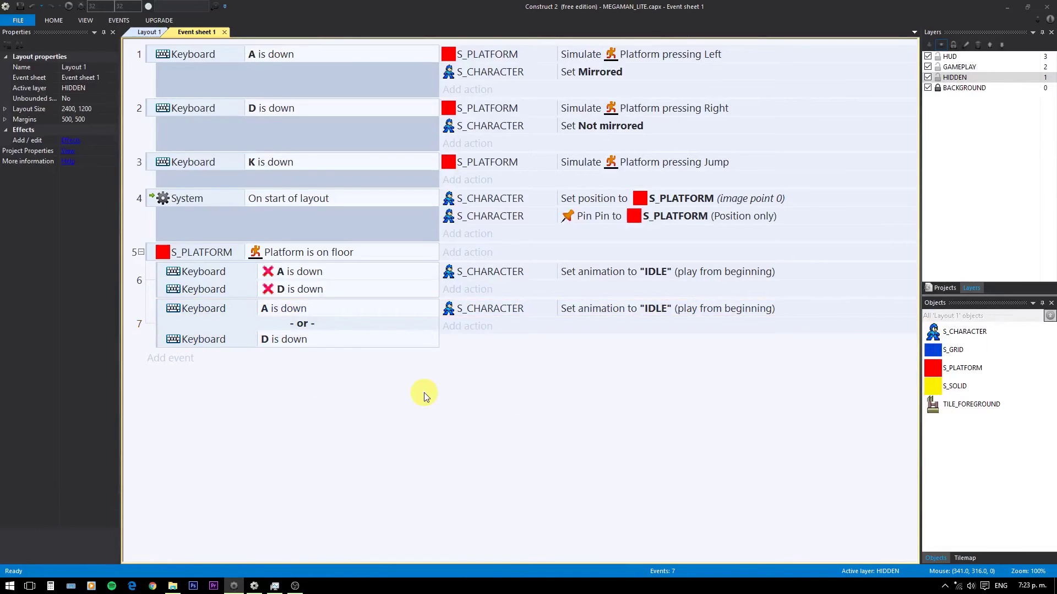
Change the A-or-D sub-event's Set animation action to "RUN".
double_click(509, 315)
key("shift+2")
type("[Shift + 2]R")
key("Return")
key("Return")
left_click(455, 244)
left_click(388, 458)
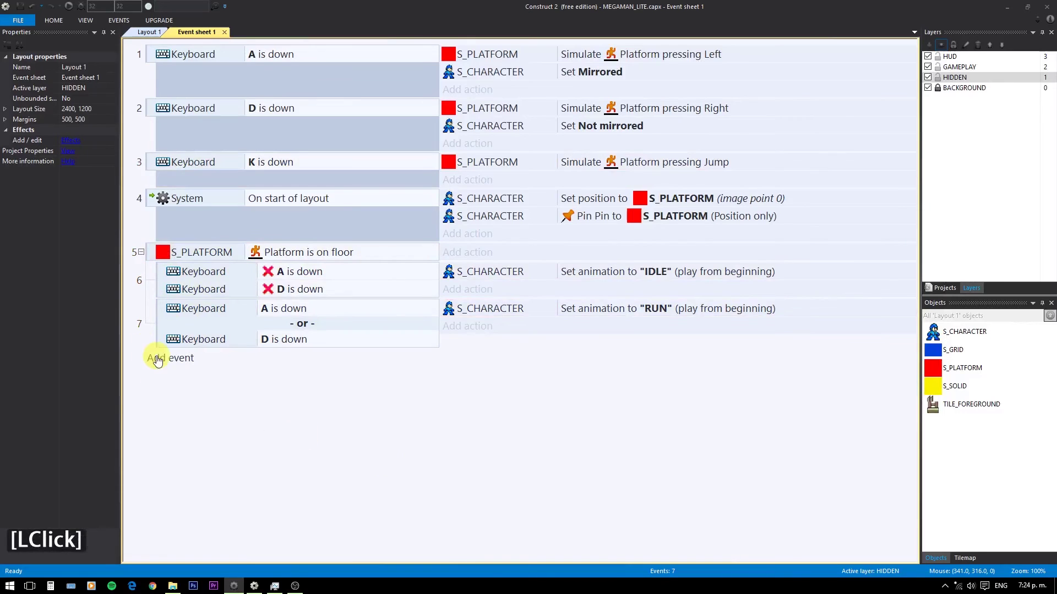
Add a new event with the S_PLATFORM 'Is jumping' condition.
left_click(158, 361)
left_click(613, 169)
double_click(613, 169)
left_click(620, 397)
double_click(193, 362)
Copy the Is jumping condition, change it to Is falling, and make the pair an 'Or' block.
left_click(192, 363)
left_click(229, 382)
double_click(248, 375)
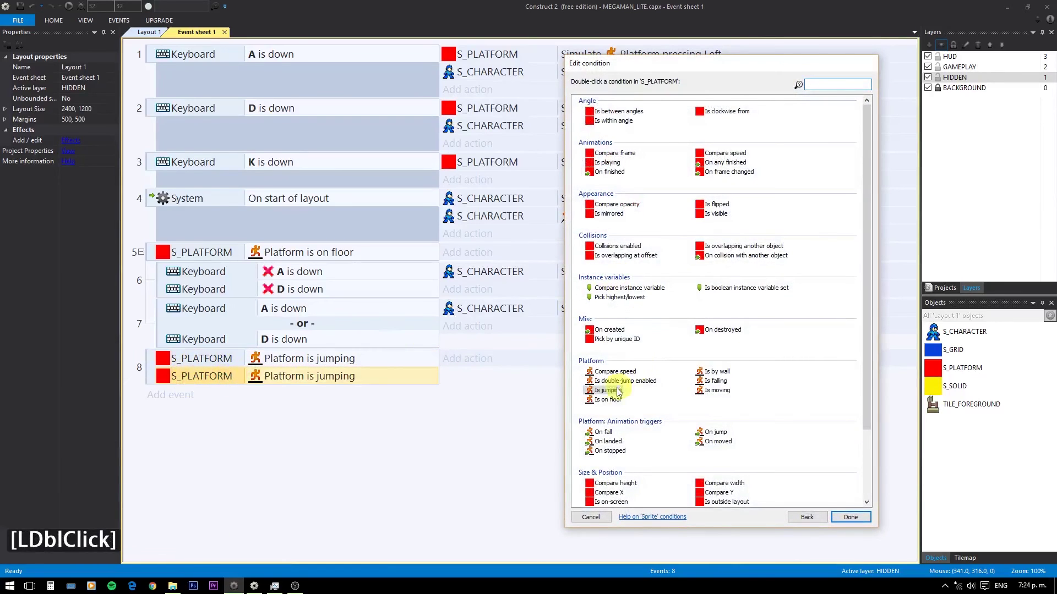
double_click(732, 387)
double_click(156, 377)
key("y")
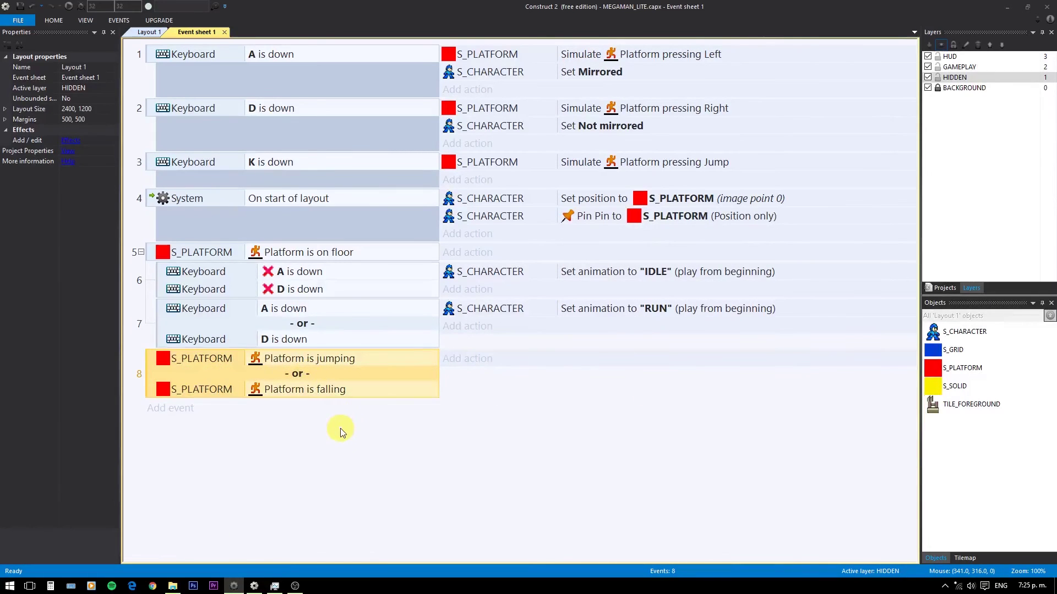
Set S_CHARACTER's animation to "JUMP" in that event and launch the browser preview with F5.
left_click(472, 367)
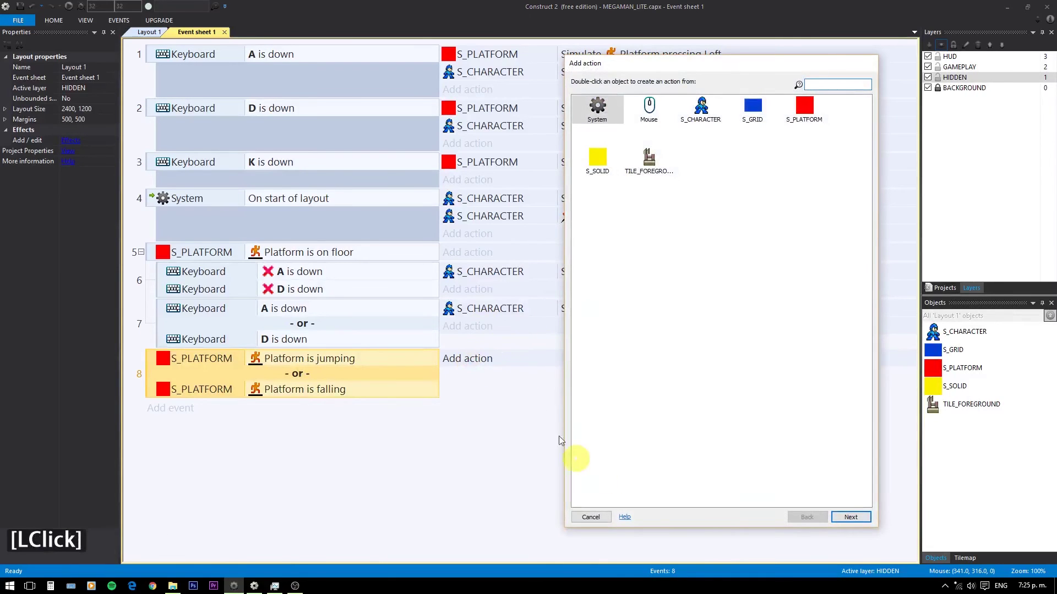
key("Escape")
left_click(489, 310)
left_click(494, 318)
left_click(517, 365)
double_click(509, 358)
key("shift+3")
key("BackSpace")
key("shift+2")
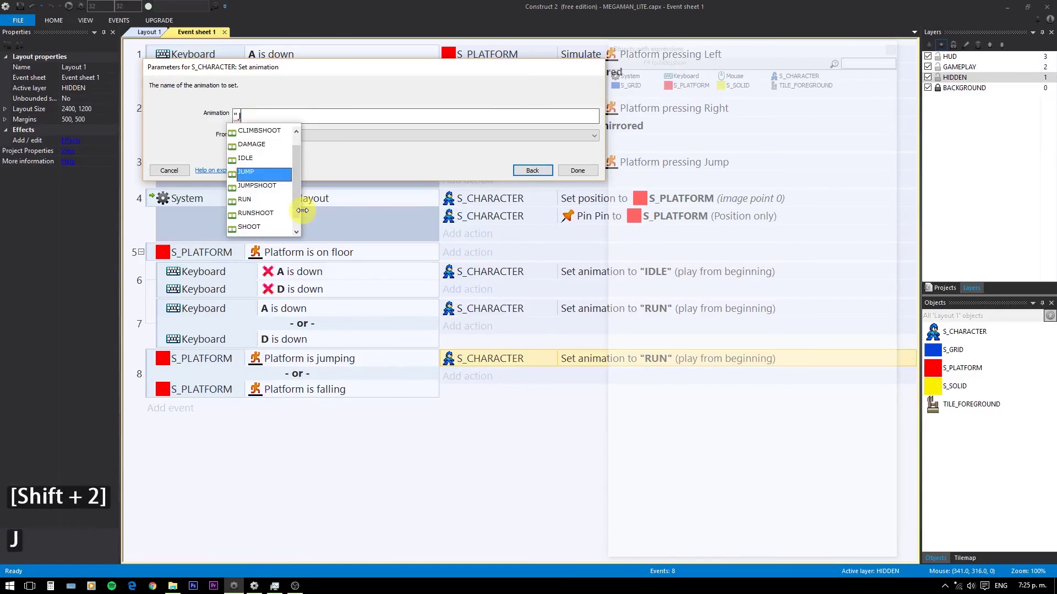
type("jum")
key("Return")
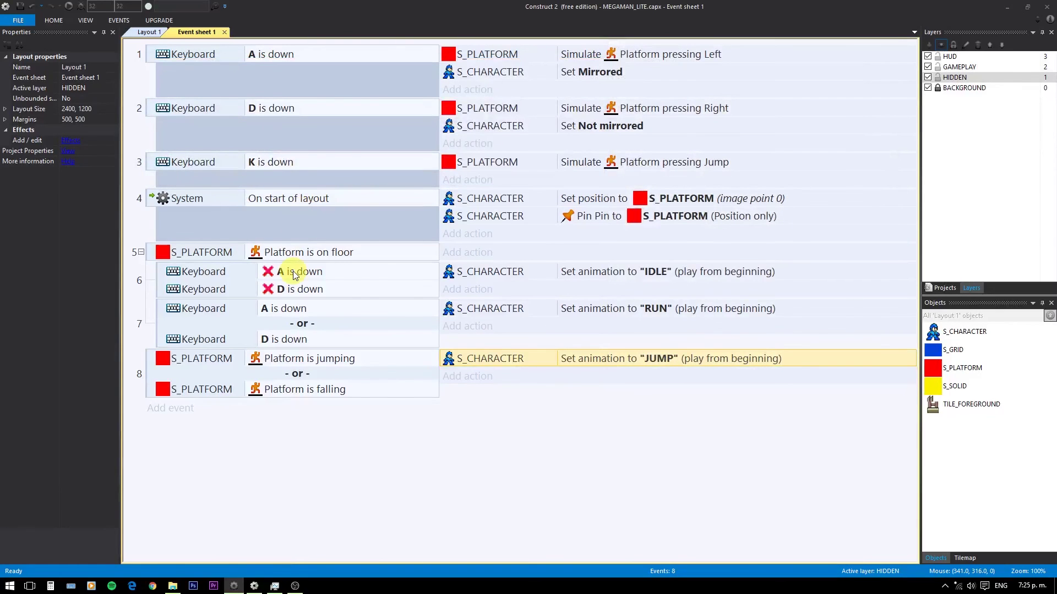
key("F5")
Test Mega Man's idle, run and jump animations in the preview using the A, D and K keys.
type("ad")
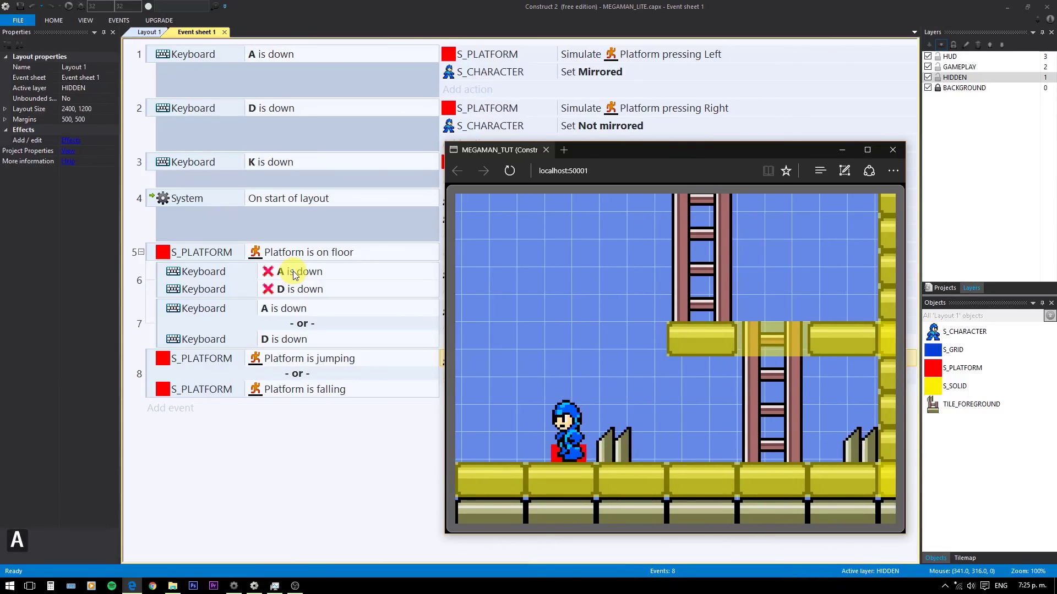
key("a")
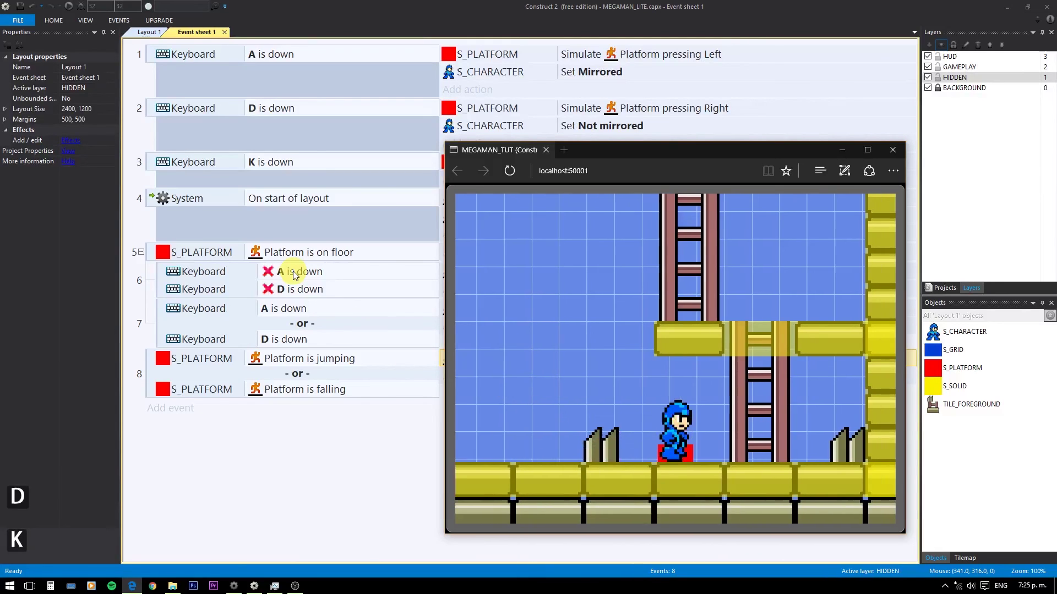
type("akda")
key("k")
key("d")
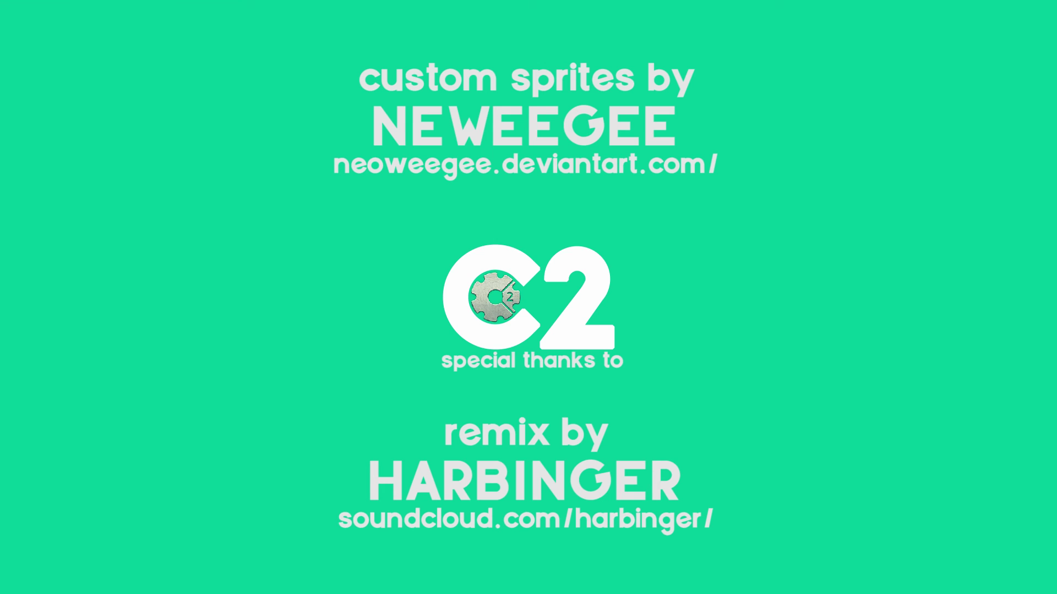